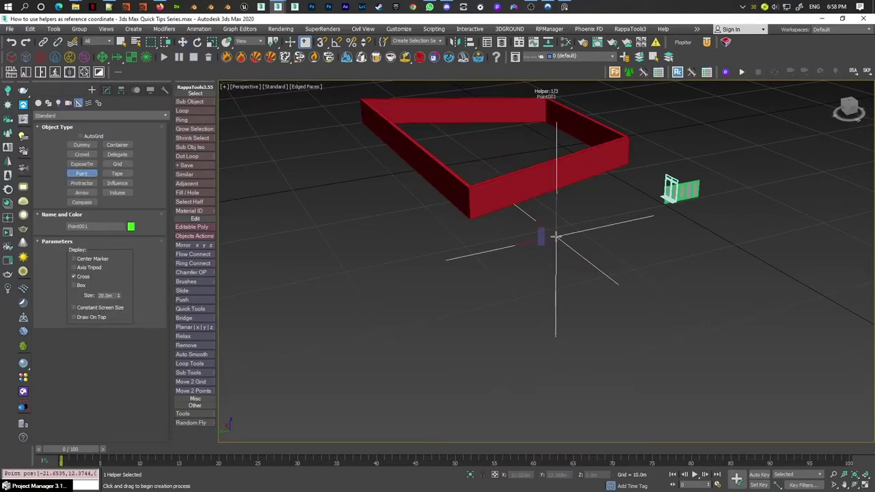
# Rotate the placed Point001 helper to match the red wall's orientation, orbiting to check it.
pyautogui.middleClick(614, 211)
pyautogui.middleClick(512, 251)
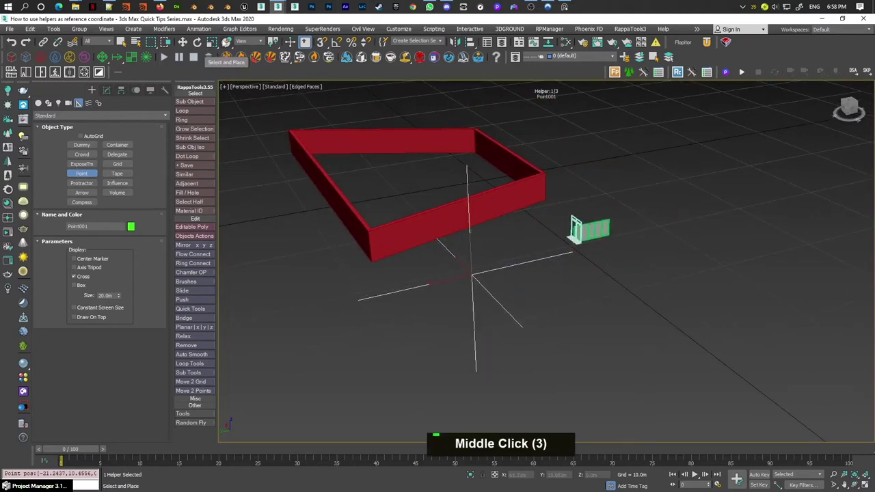
pyautogui.middleClick(576, 224)
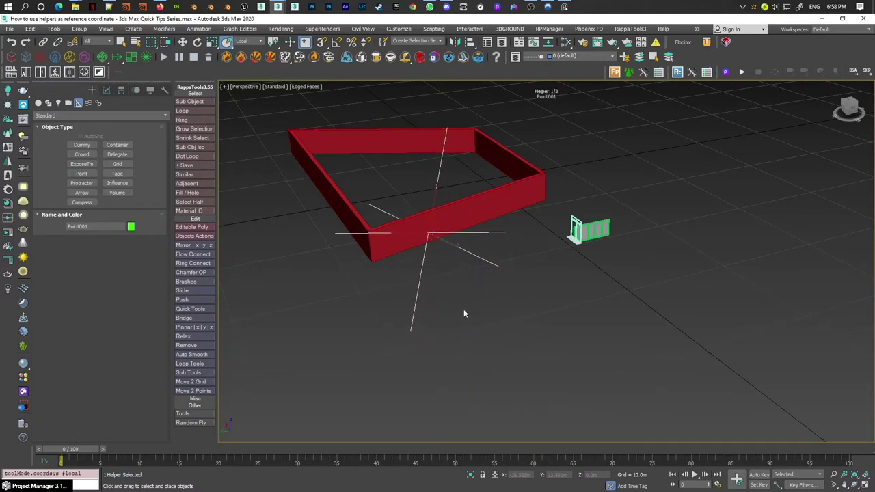
pyautogui.press('e')
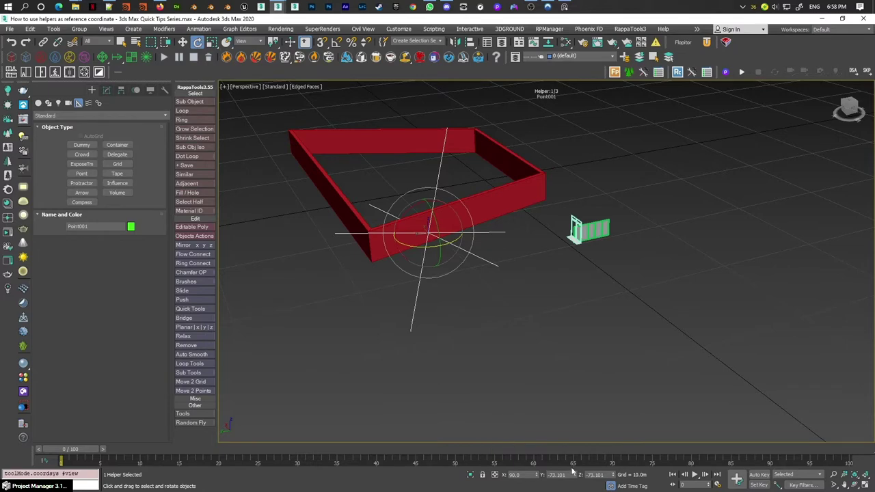
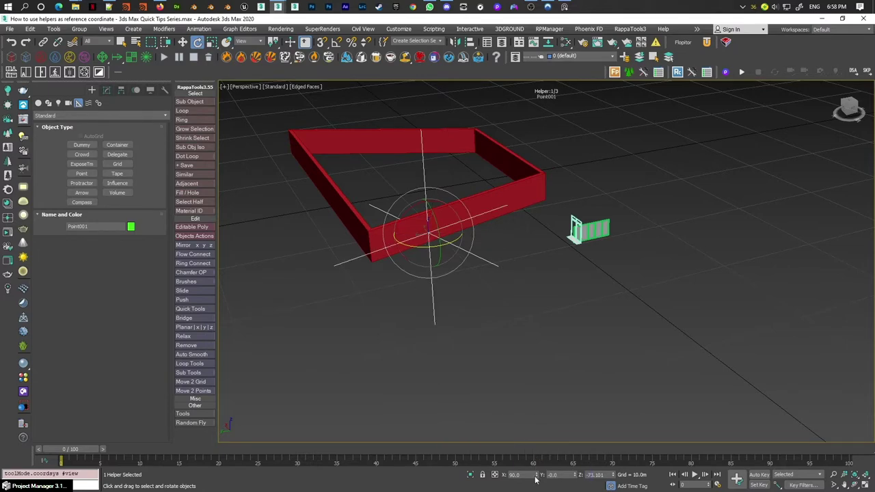
pyautogui.rightClick(537, 478)
pyautogui.middleClick(575, 224)
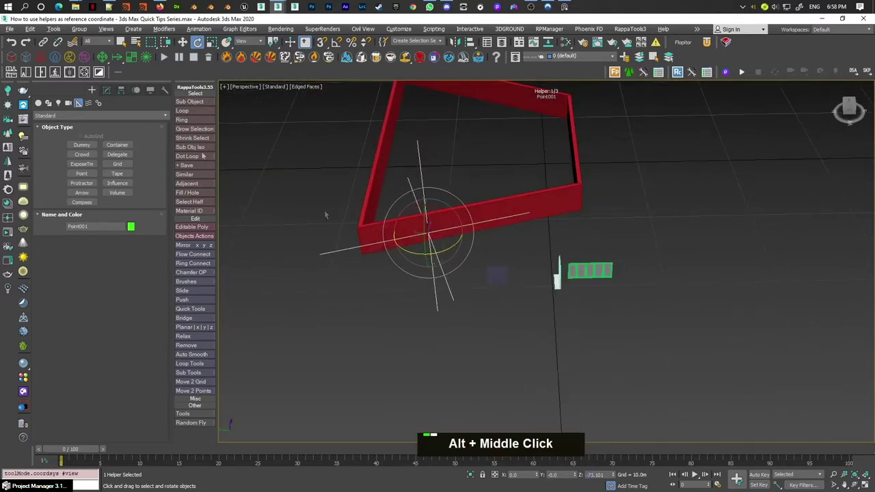
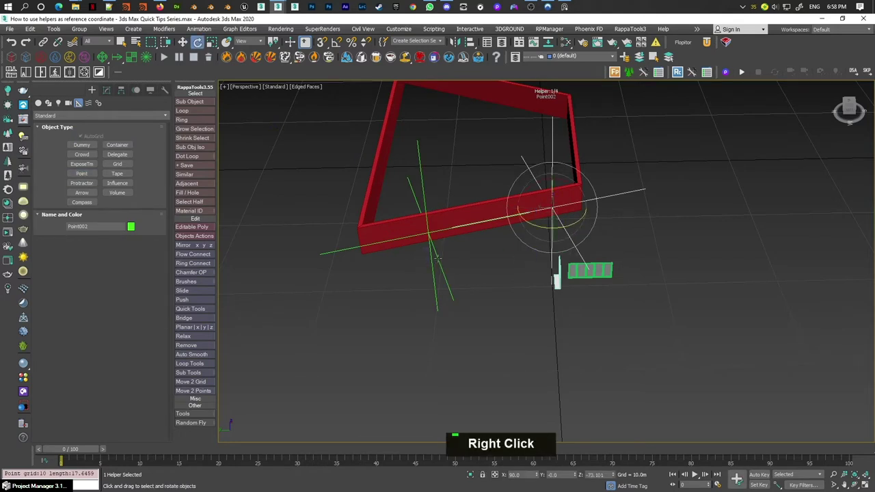
# Delete Point001 and switch to moving the window along local axes.
pyautogui.press('Delete')
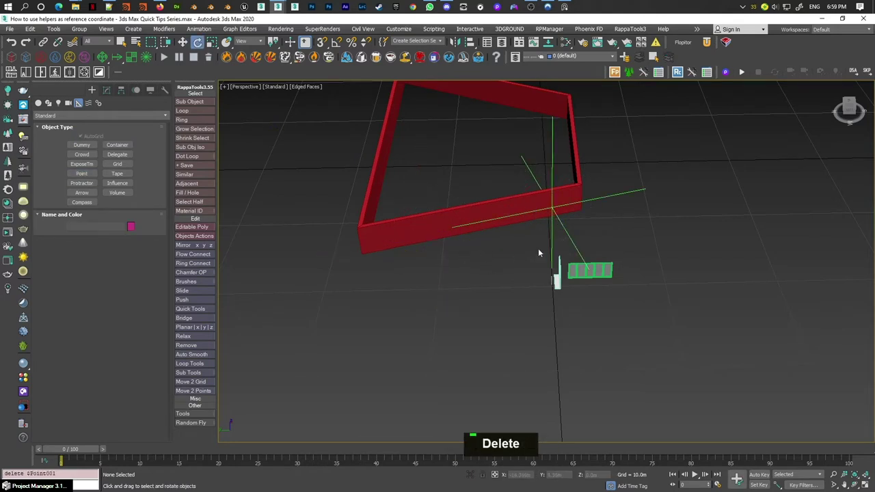
pyautogui.press('w')
pyautogui.rightClick(569, 231)
pyautogui.rightClick(568, 231)
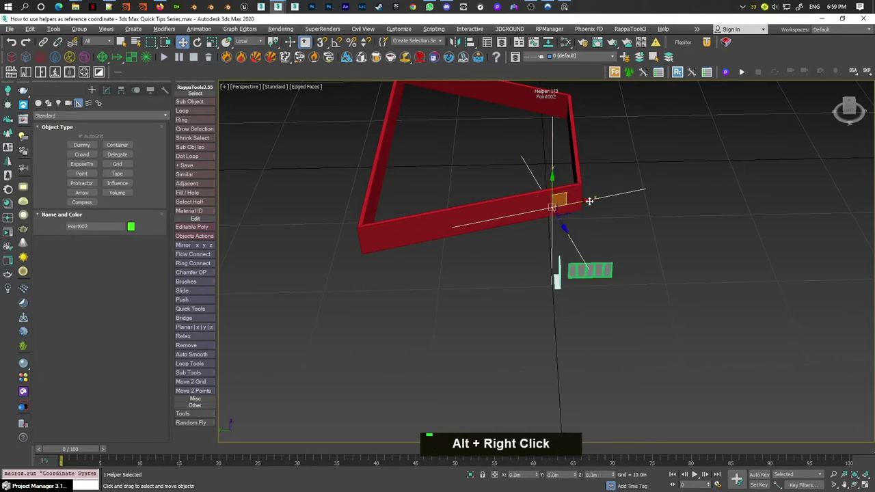
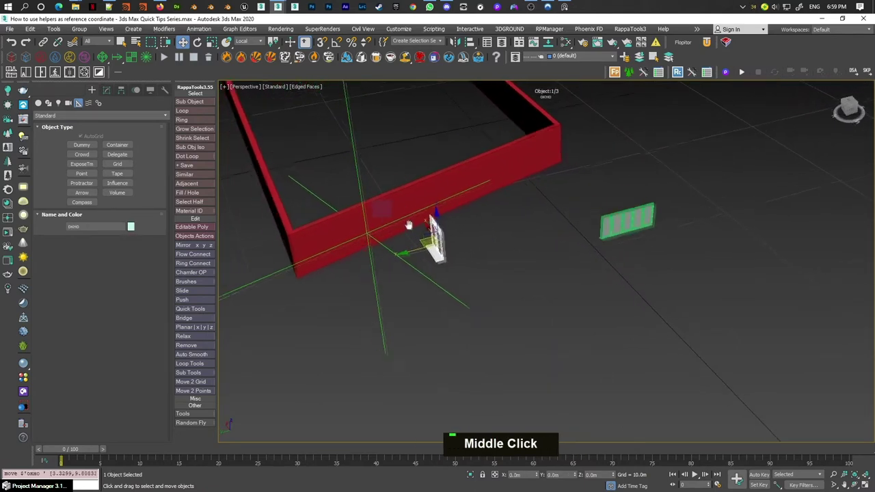
# Try aligning the window to Point002, then cancel the alignment and reset its rotation.
pyautogui.press('alt+a')
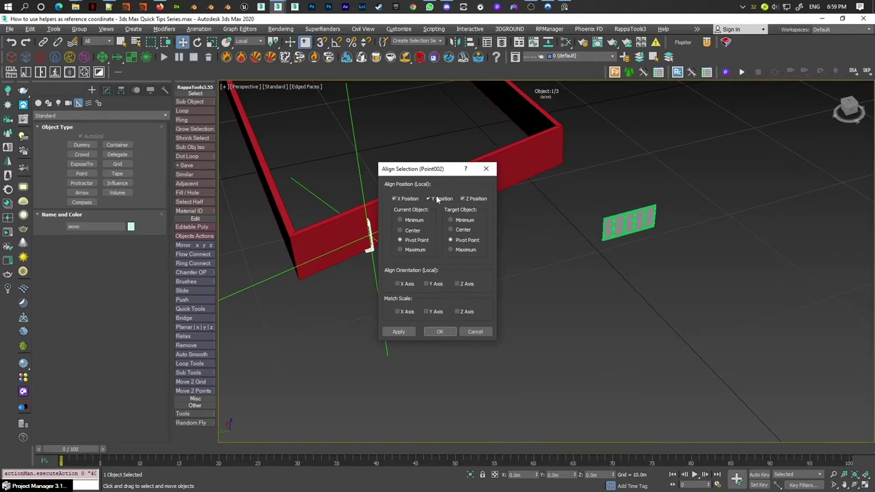
pyautogui.doubleClick(411, 197)
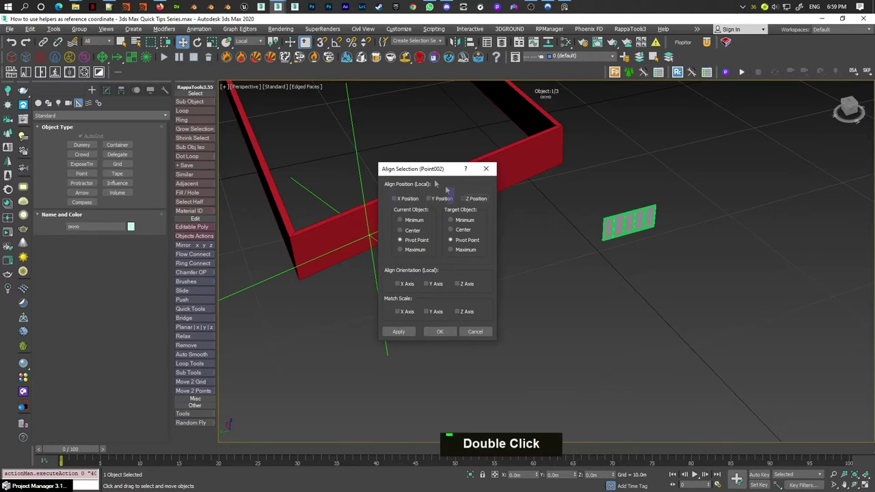
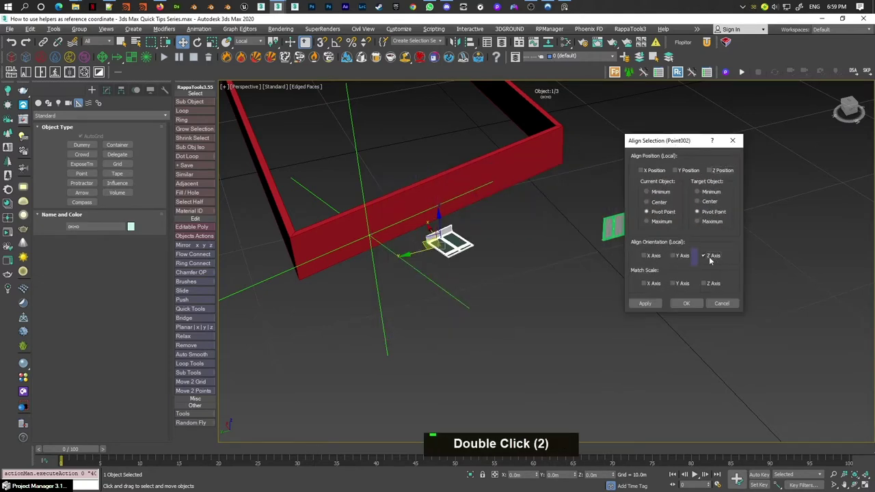
pyautogui.doubleClick(681, 257)
pyautogui.doubleClick(657, 255)
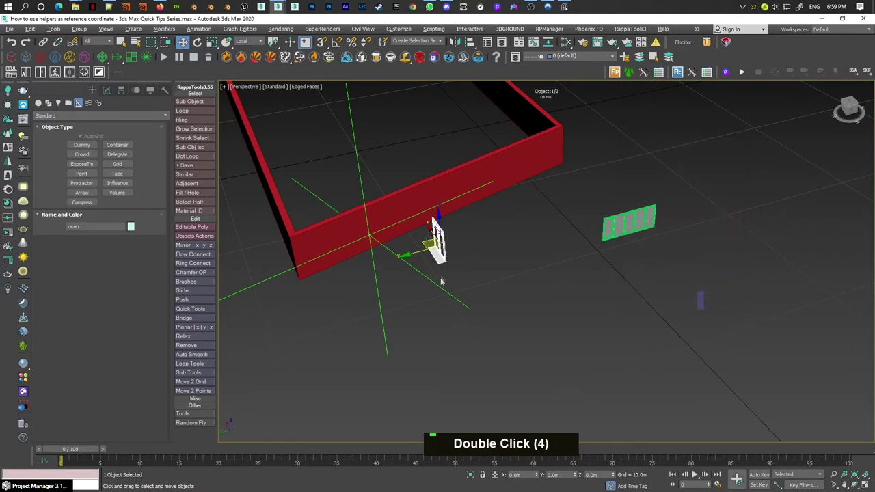
pyautogui.press('e')
pyautogui.rightClick(539, 477)
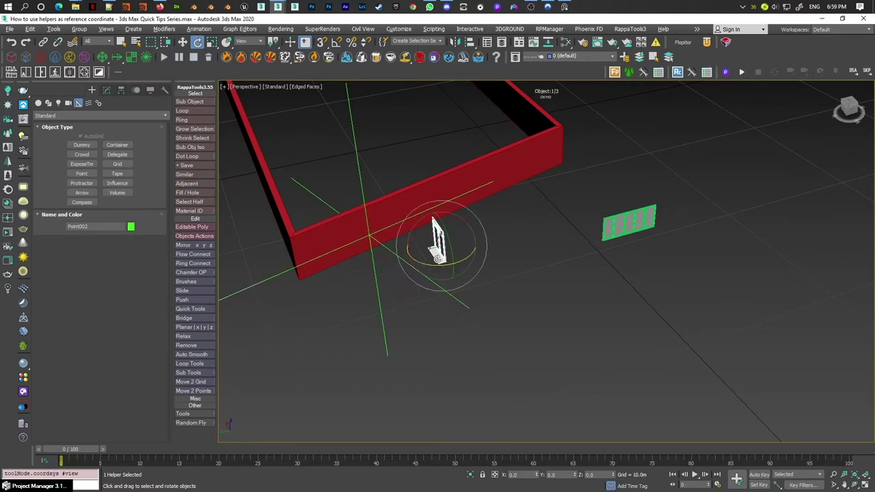
# Align the window to Point002 with position unchecked and Y-axis orientation matched.
pyautogui.press('alt+a')
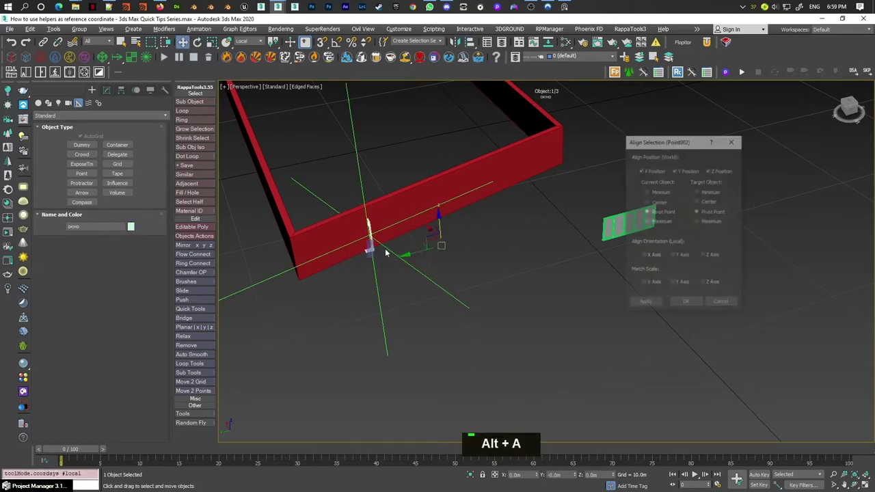
pyautogui.doubleClick(660, 168)
pyautogui.doubleClick(654, 173)
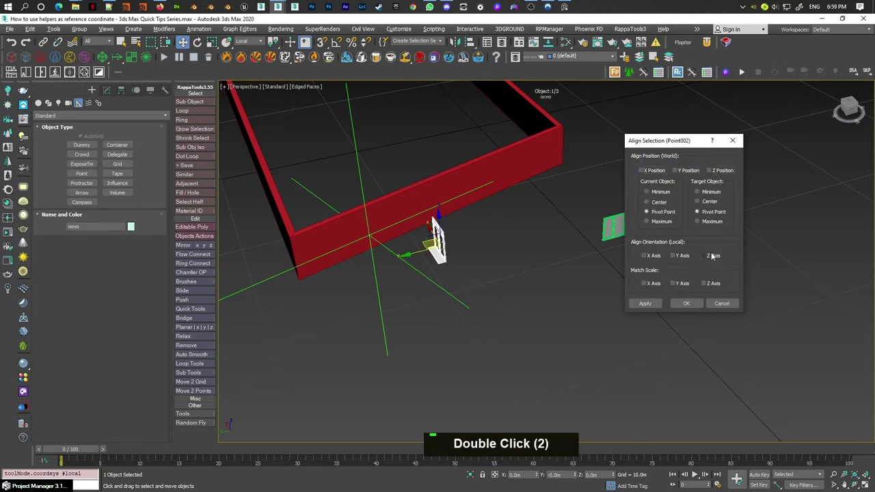
pyautogui.doubleClick(688, 255)
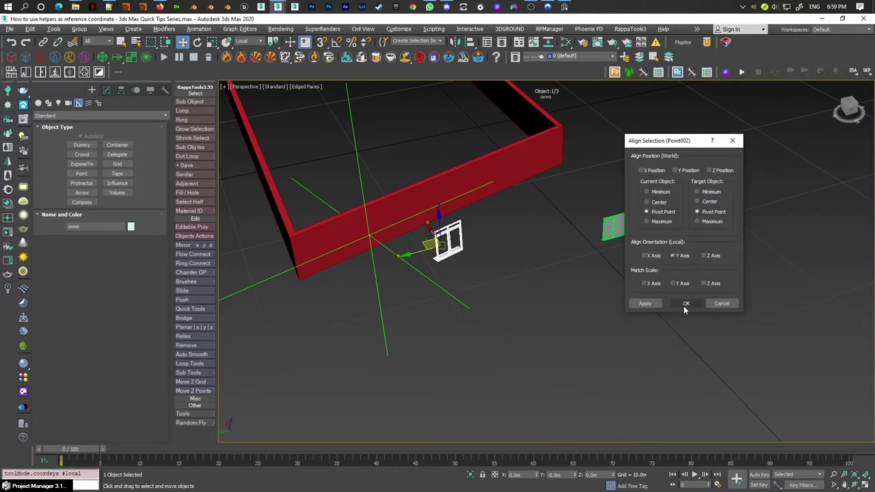
pyautogui.middleClick(441, 256)
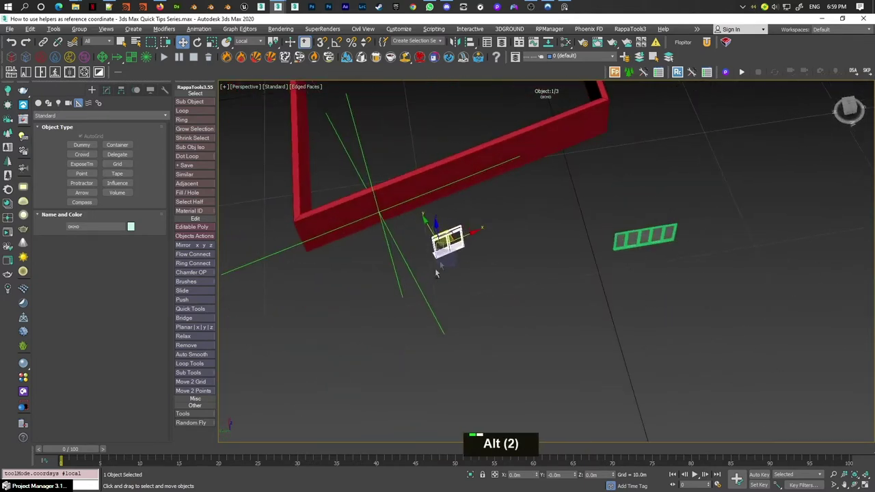
# Rotate the window by 180 degrees so it lies parallel to the red wall.
pyautogui.press('e')
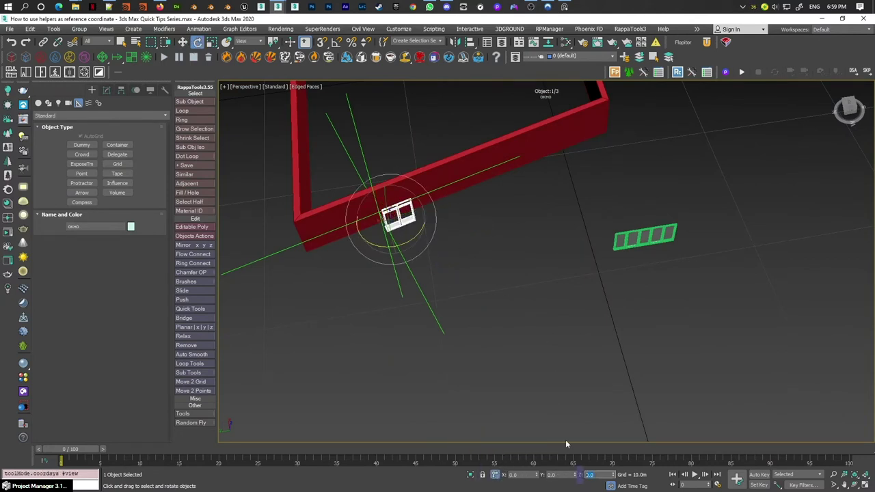
pyautogui.press('1')
pyautogui.press('8')
pyautogui.write('[ 0 ], [ 8 ]')
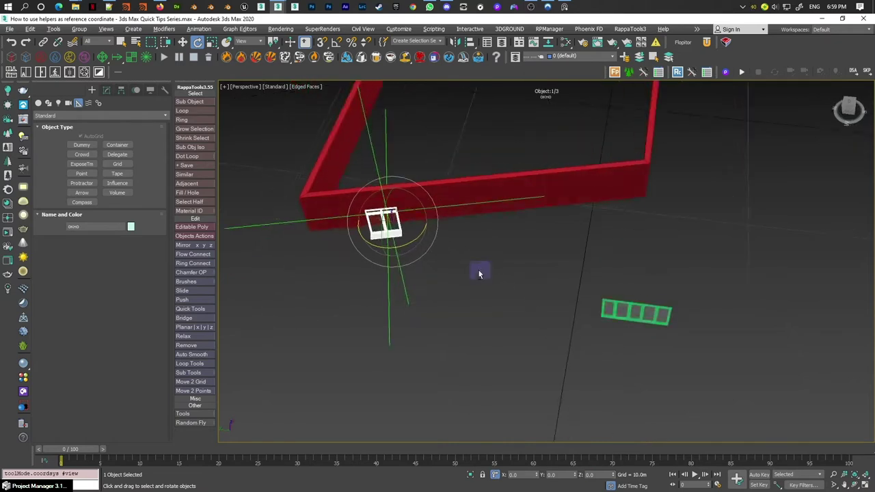
pyautogui.middleClick(542, 56)
# Move the window into the wall's thickness in the wireframe Top view.
pyautogui.press('t')
pyautogui.press('z')
pyautogui.middleClick(542, 56)
pyautogui.scroll(-3)
pyautogui.press('w')
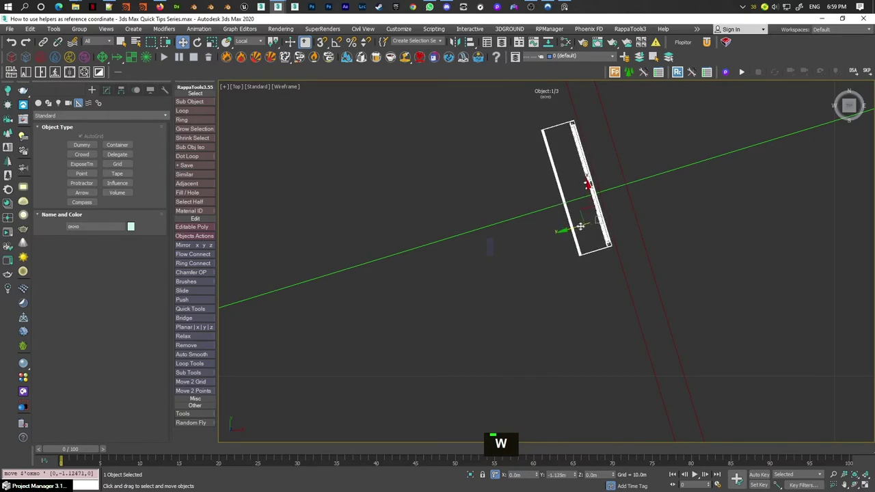
pyautogui.scroll(3)
pyautogui.scroll(3)
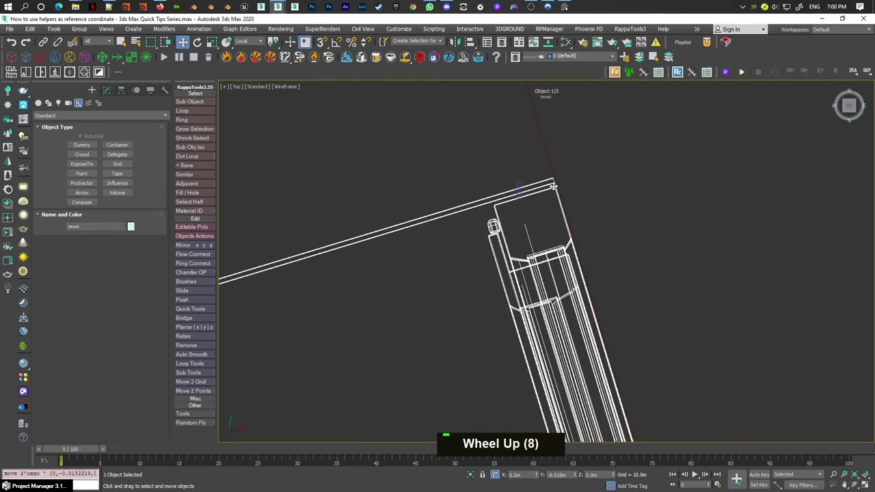
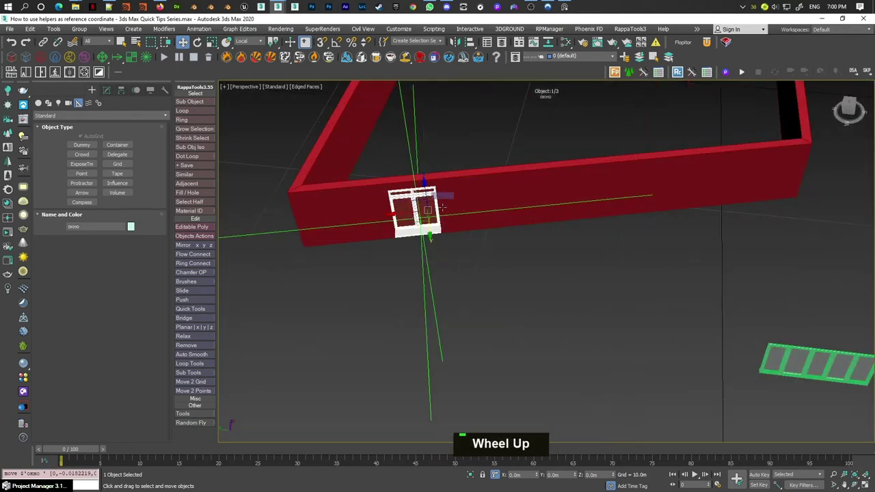
pyautogui.middleClick(309, 44)
pyautogui.middleClick(309, 44)
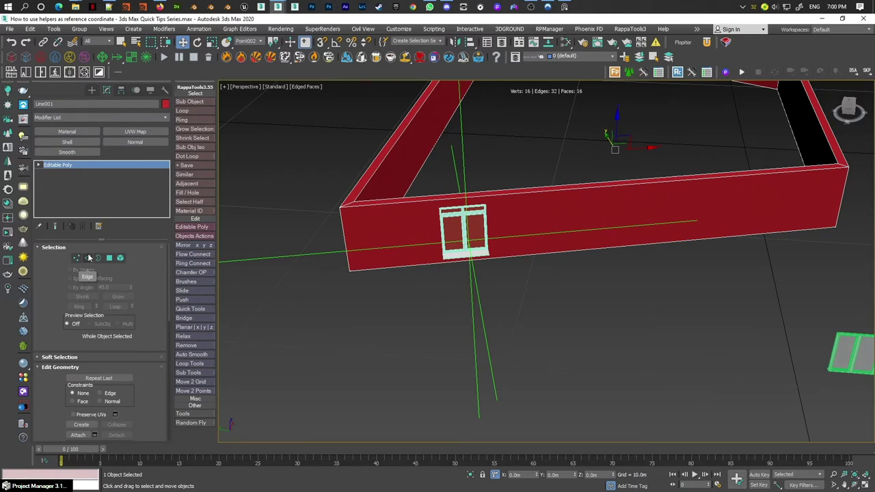
# Connect the ring of four wall edges with Slide -65 to add edges beside the window.
pyautogui.press('3')
pyautogui.press('F3')
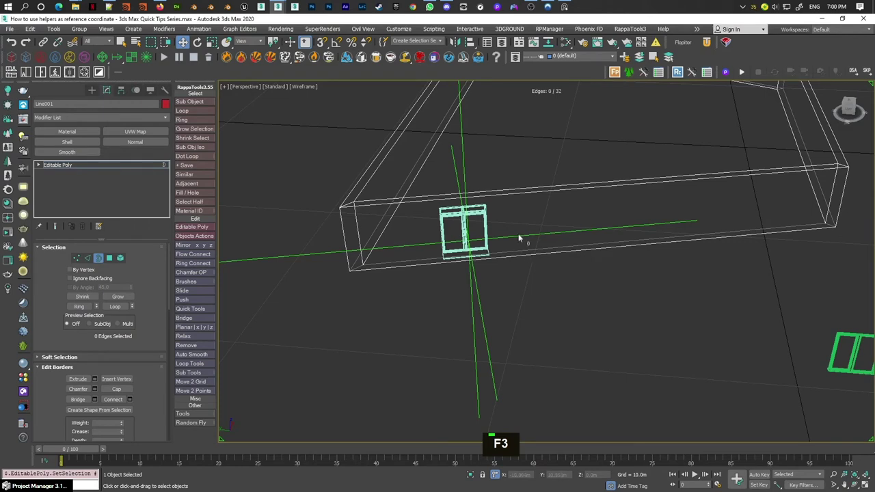
pyautogui.press('2')
pyautogui.press('F3')
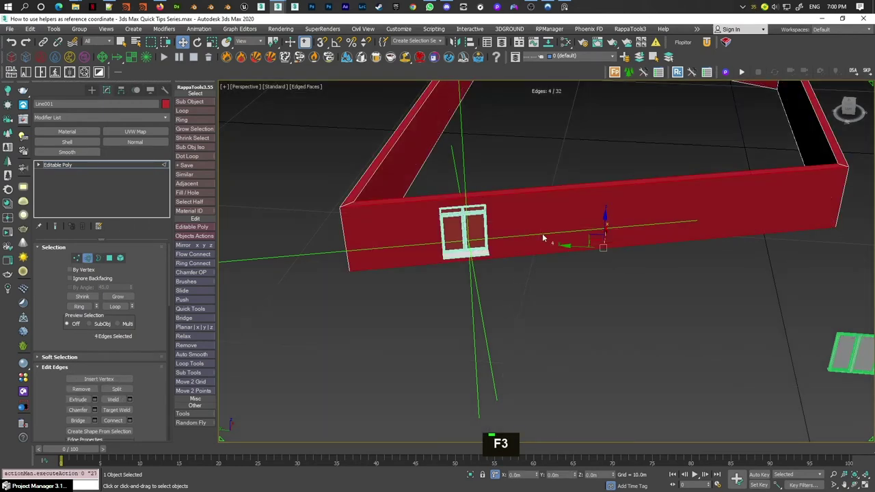
pyautogui.rightClick(546, 235)
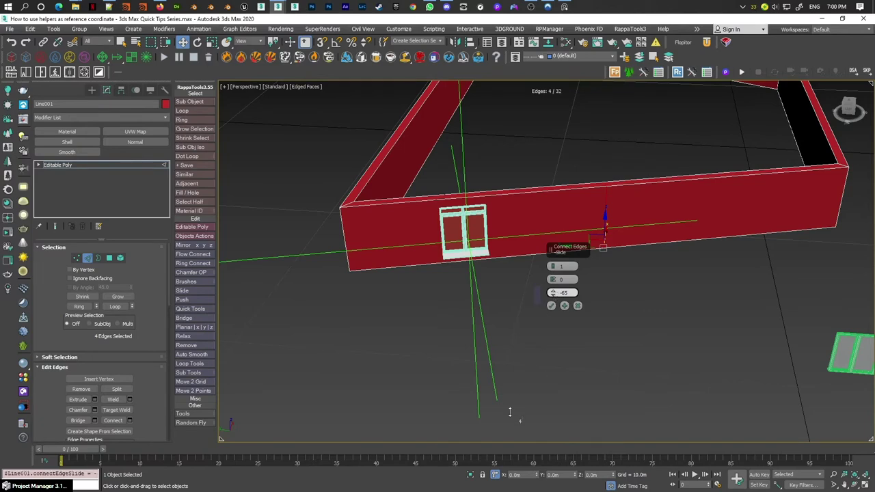
# Change the wall's object colour to blue and view the scene in wireframe.
pyautogui.middleClick(478, 206)
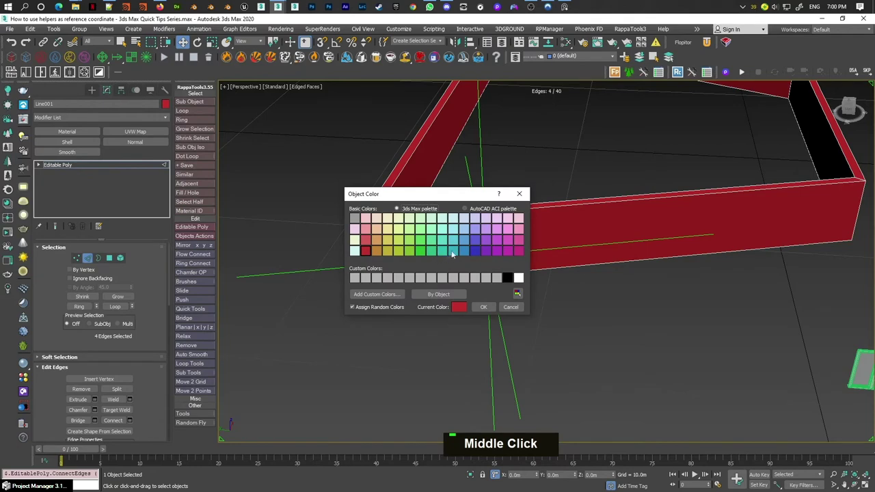
pyautogui.scroll(3)
pyautogui.middleClick(462, 223)
pyautogui.press('F3')
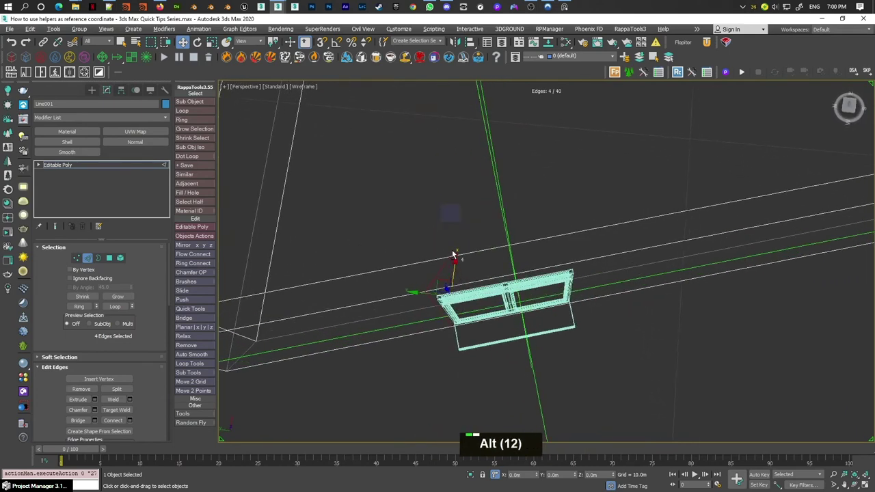
# In Top view with Point002 coordinates, bring up the Move Transform Type-In for the new edges.
pyautogui.press('t')
pyautogui.press('z')
pyautogui.middleClick(658, 343)
pyautogui.middleClick(658, 336)
pyautogui.scroll(-3)
pyautogui.middleClick(501, 200)
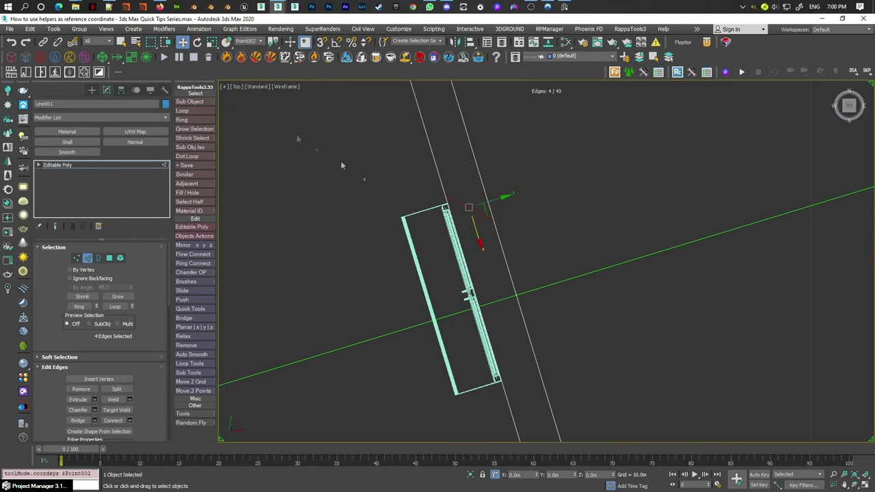
pyautogui.rightClick(212, 43)
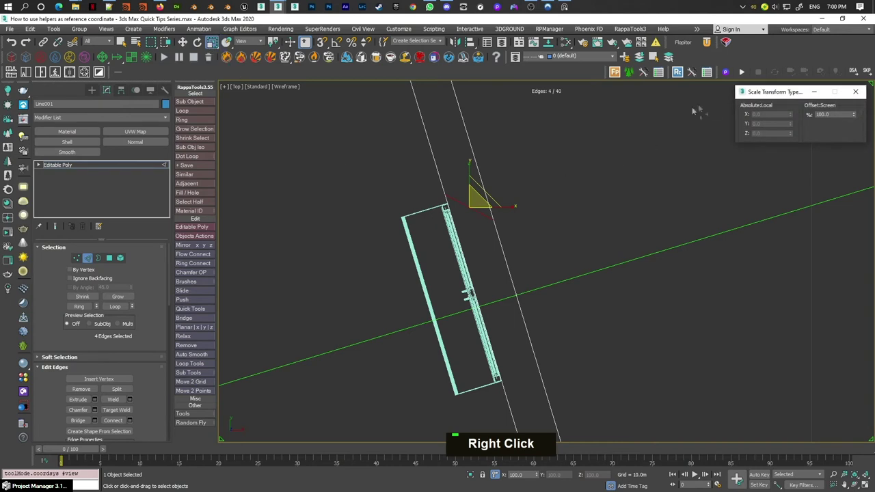
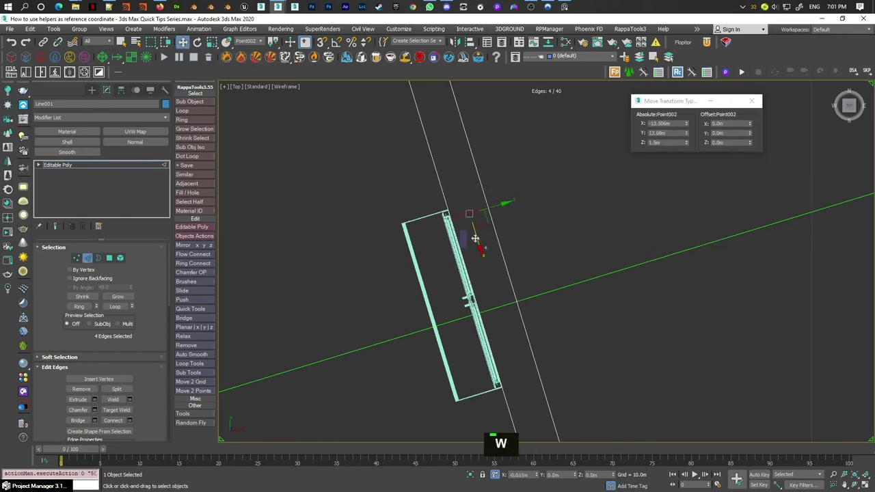
# Move the selected edges to the window's side using vertex snapping.
pyautogui.scroll(3)
pyautogui.scroll(-3)
pyautogui.middleClick(464, 177)
pyautogui.press('s')
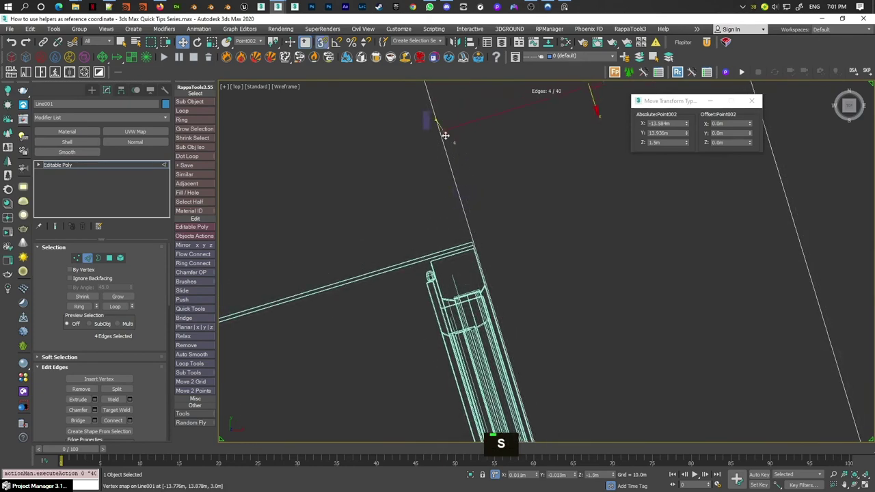
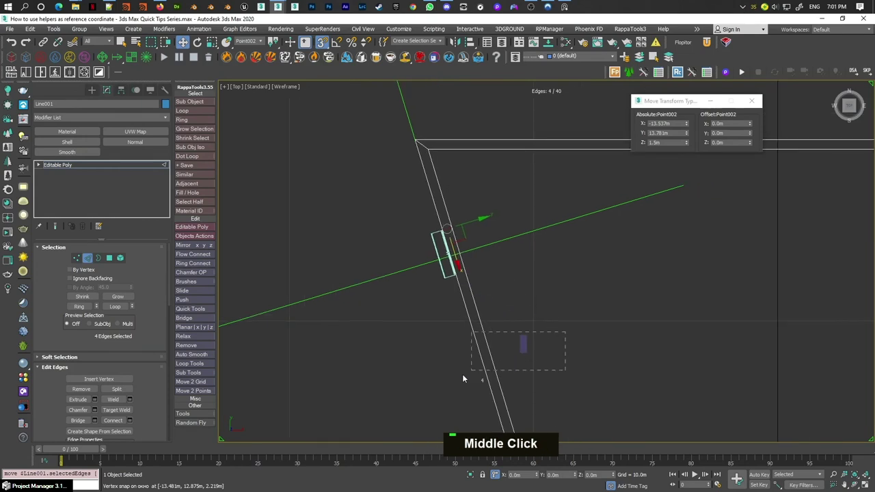
# Connect a second set of wall edges with Slide 74 on the other side of the window.
pyautogui.rightClick(463, 337)
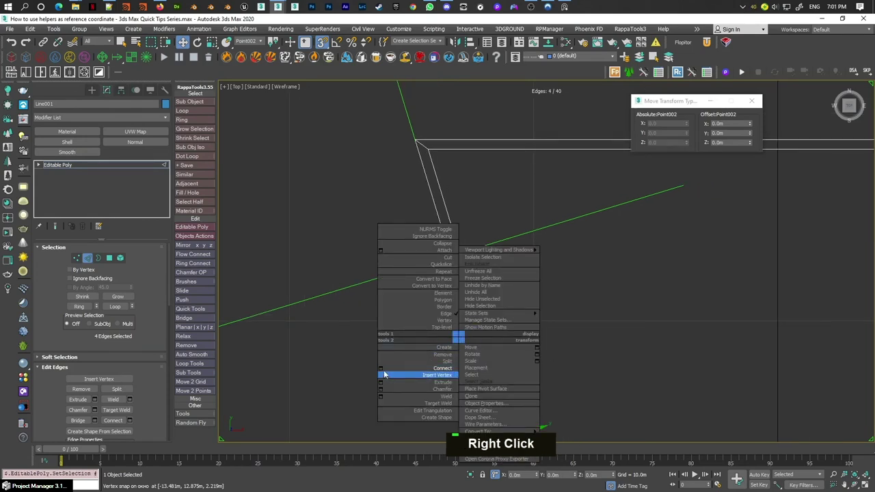
pyautogui.scroll(-3)
pyautogui.middleClick(525, 334)
pyautogui.scroll(3)
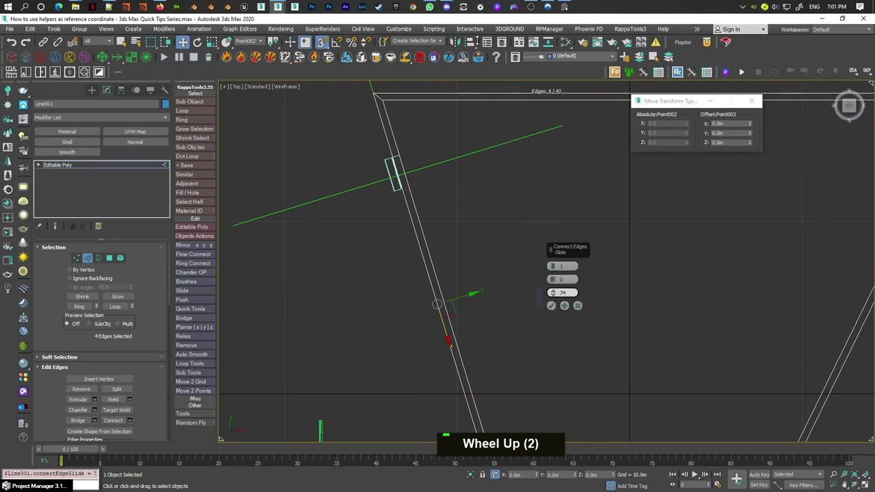
pyautogui.scroll(3)
pyautogui.scroll(3)
pyautogui.middleClick(480, 173)
pyautogui.middleClick(483, 189)
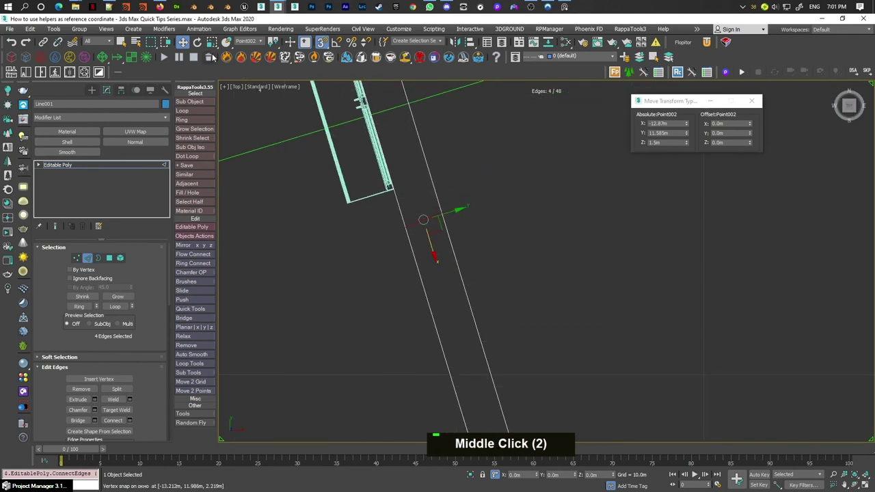